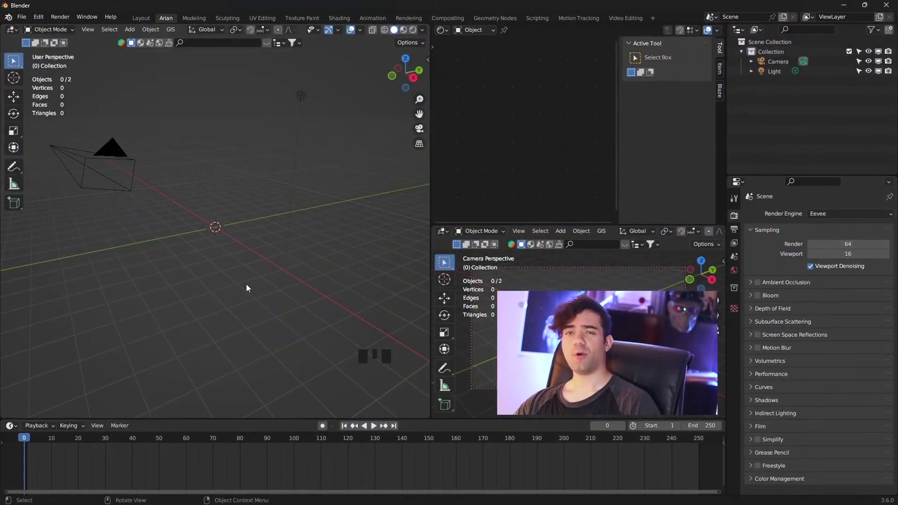
Switch to front orthographic view and bring up the Add menu to load the bottle reference photo.
{"action": "key", "text": "KP_1"}
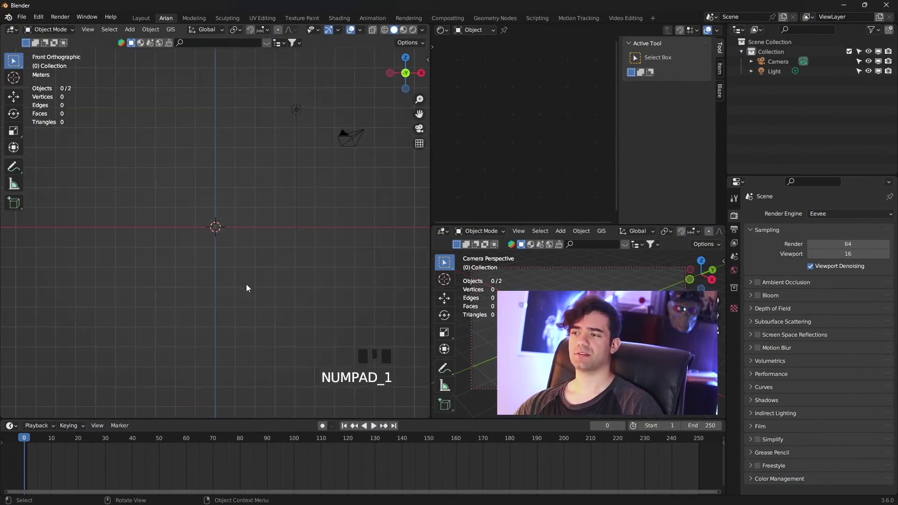
{"action": "key", "text": "shift+a"}
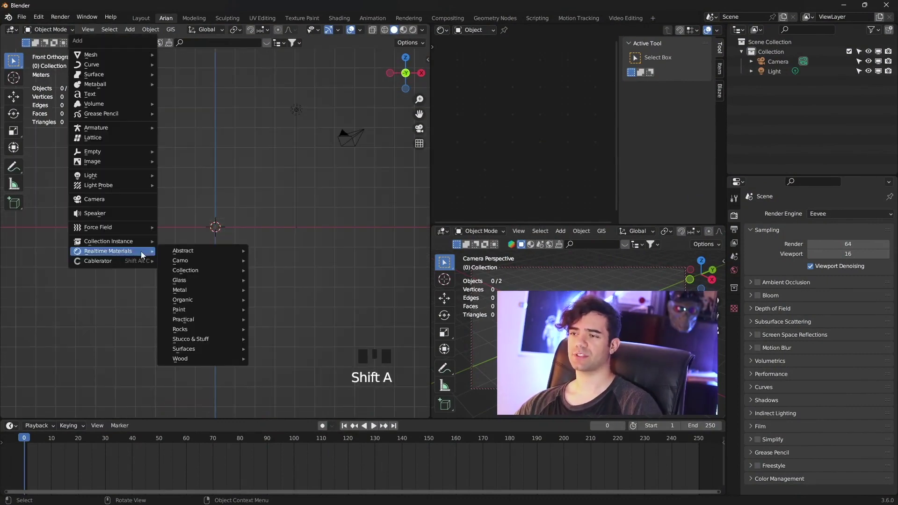
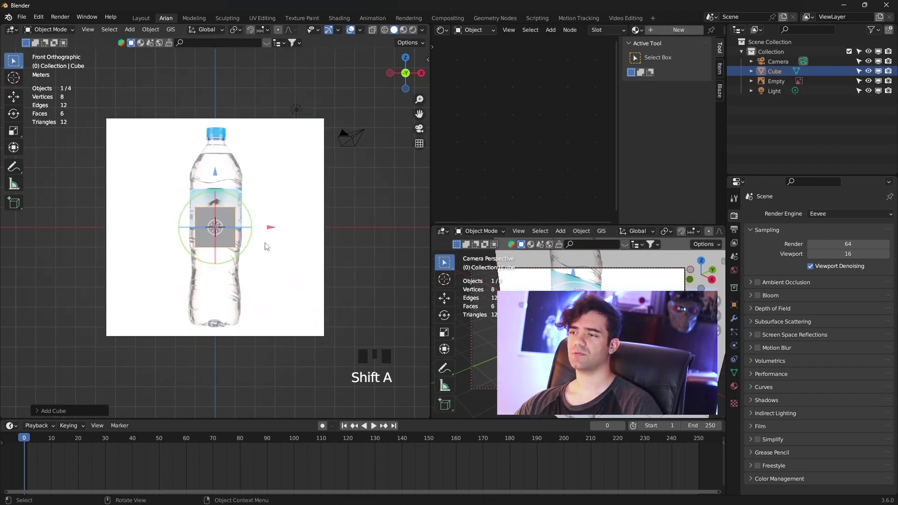
Scale the cube over the reference, edit it in X-ray and delete all vertices but one.
{"action": "key", "text": "s"}
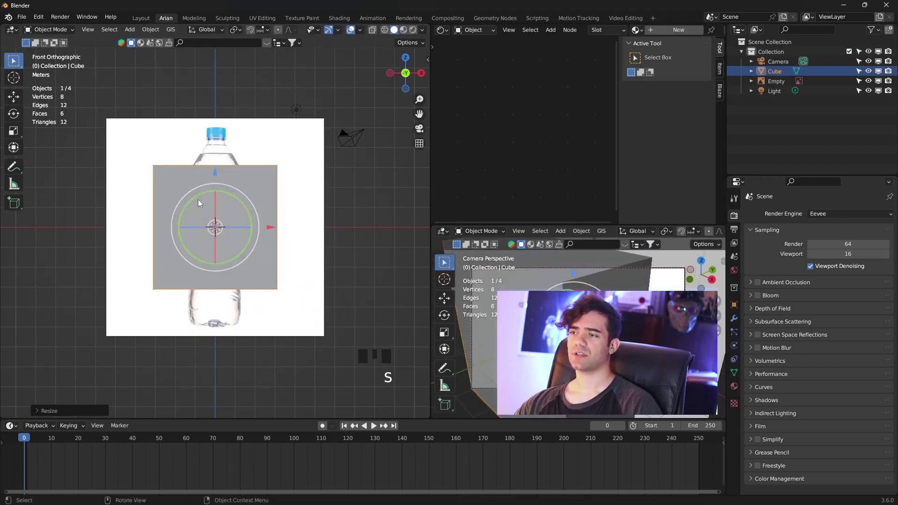
{"action": "key", "text": "Tab"}
{"action": "key", "text": "z"}
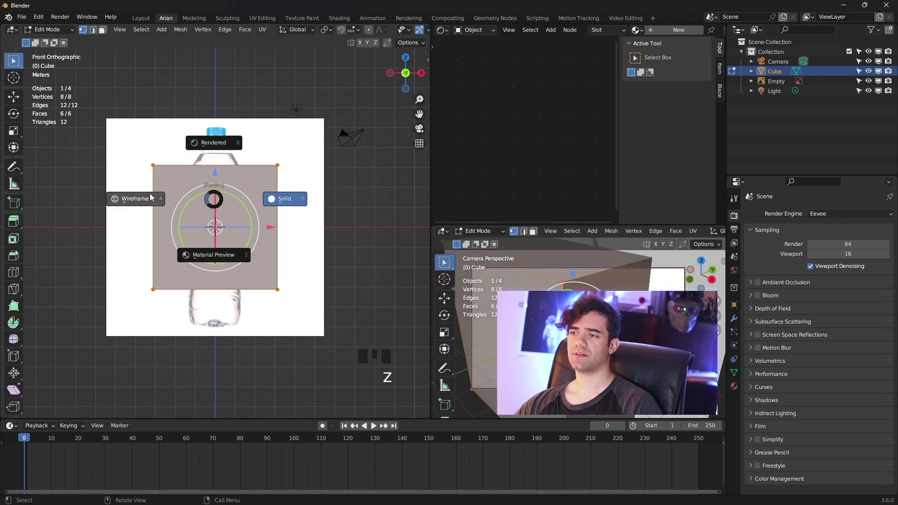
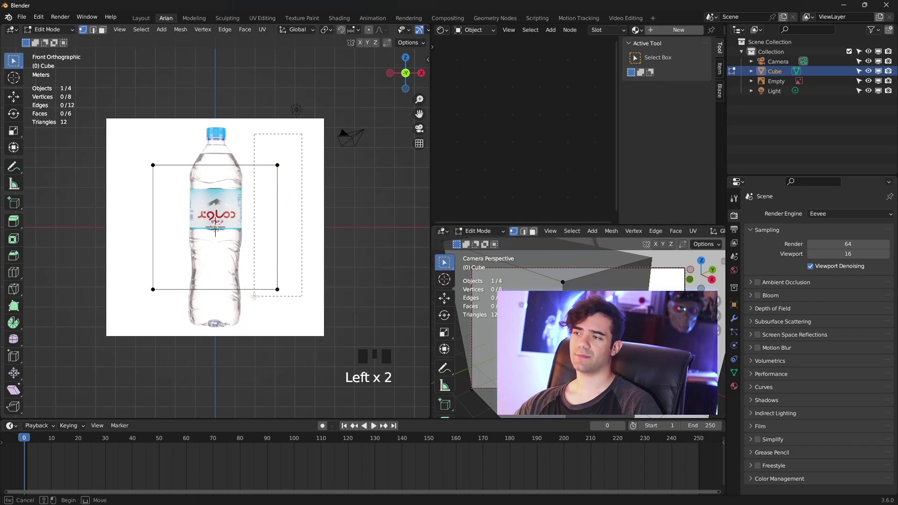
{"action": "key", "text": "x"}
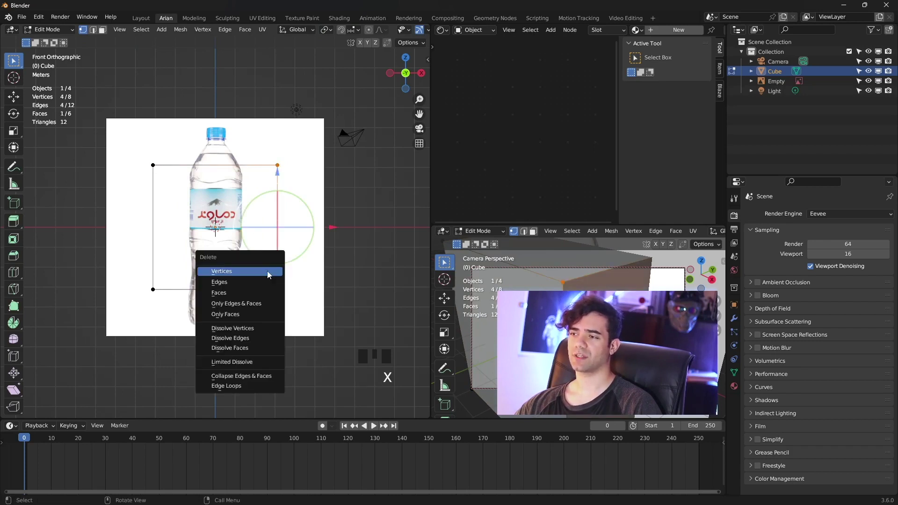
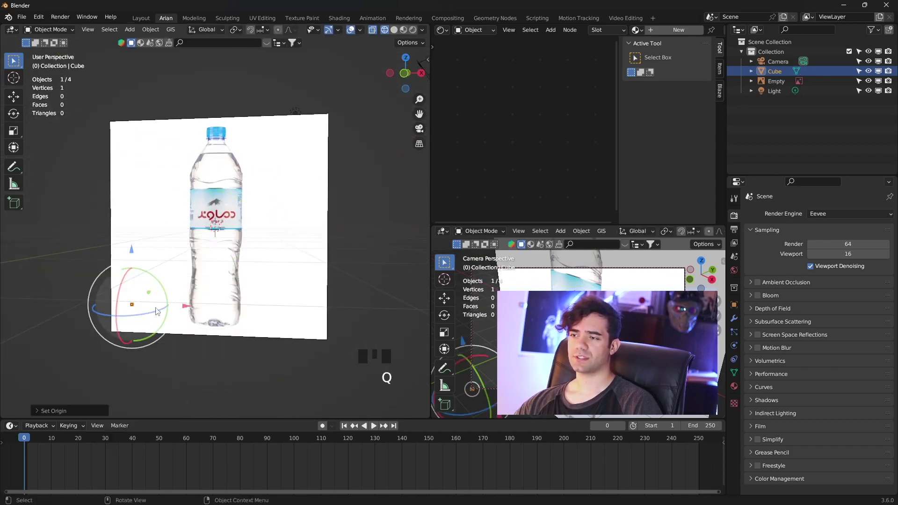
In front view, move the single vertex to the centre of the bottle's base.
{"action": "key", "text": "KP_1"}
{"action": "key", "text": "g"}
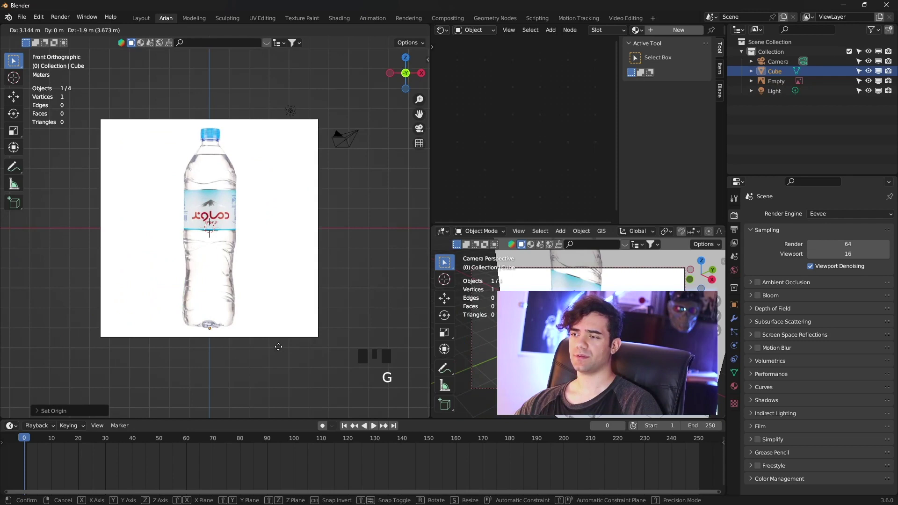
{"action": "scroll", "scroll_direction": "up", "scroll_amount": 3}
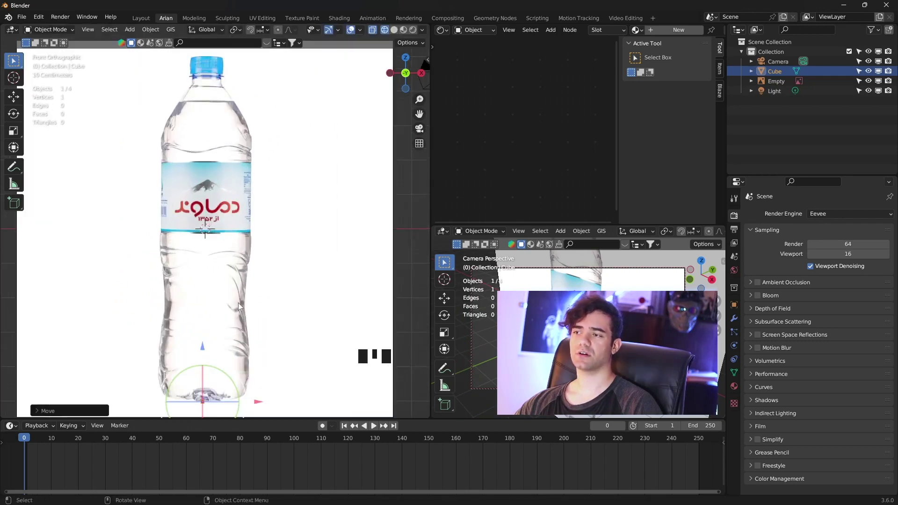
{"action": "scroll", "scroll_direction": "down", "scroll_amount": 3}
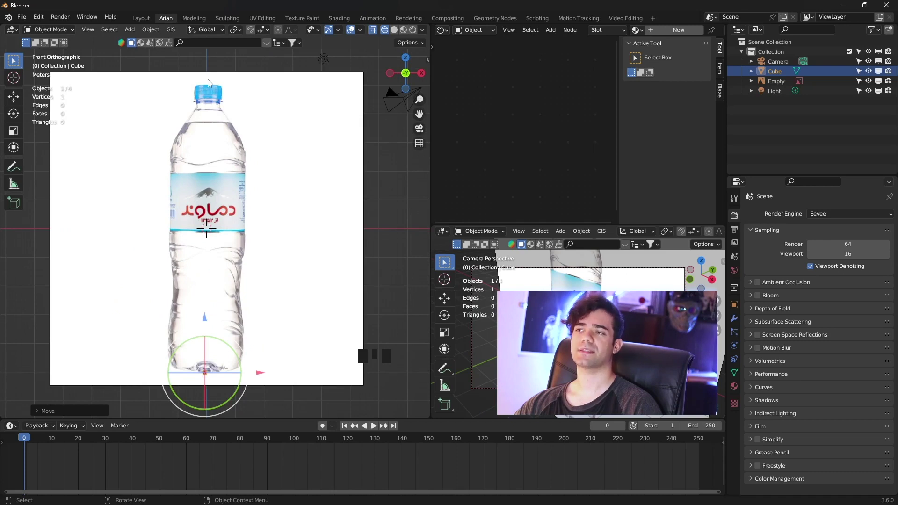
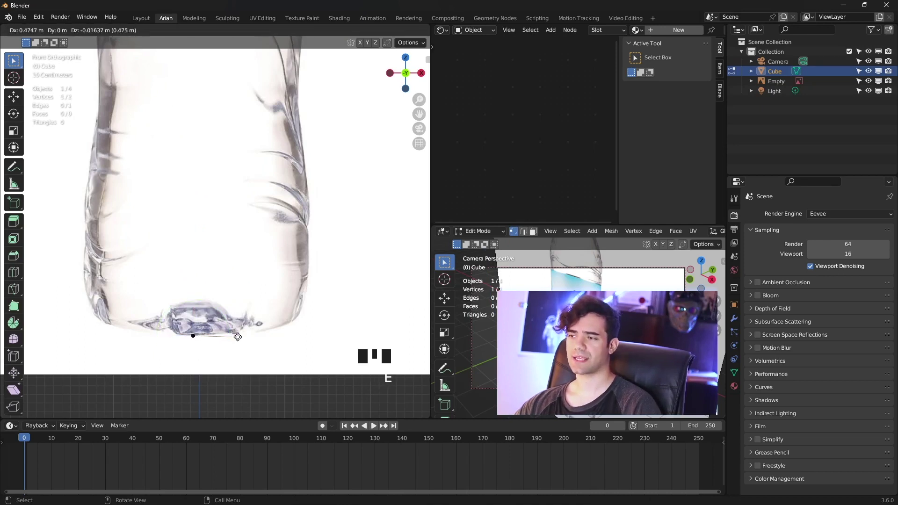
Extrude new vertices upward along the bottle's right-side outline.
{"action": "key", "text": "e"}
{"action": "key", "text": "e"}
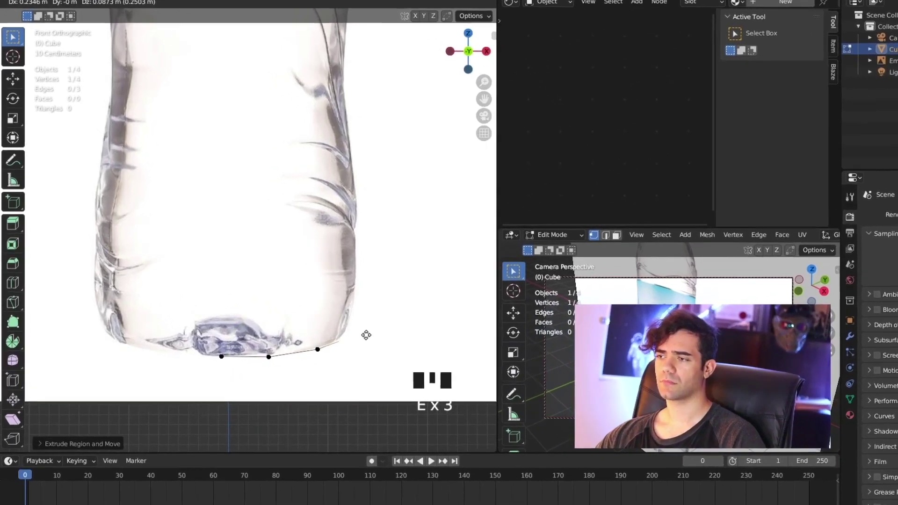
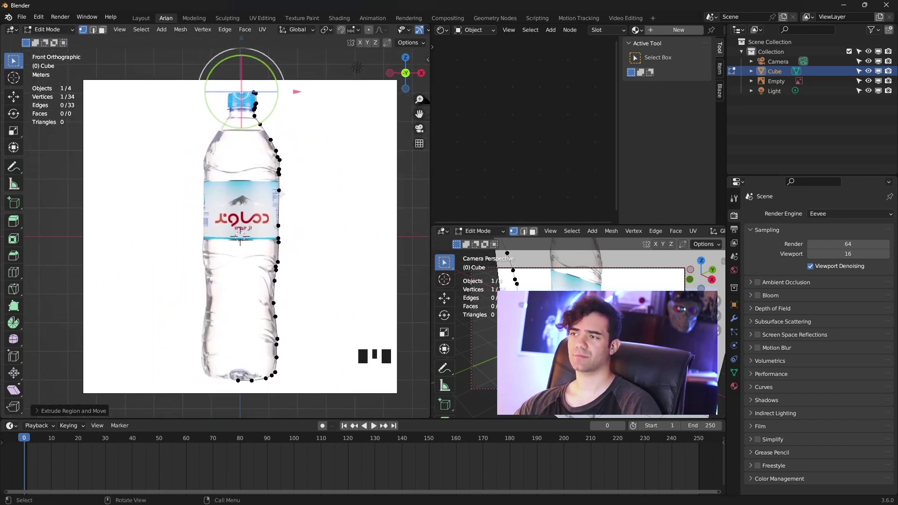
Hide the reference, spin the profile into a solid bottle body with a Screw modifier and leave X-ray.
{"action": "key", "text": "h"}
{"action": "left_click_drag", "start_coordinate": [285, 228], "coordinate": [327, 247]}
{"action": "left_click_drag", "start_coordinate": [327, 248], "coordinate": [739, 326]}
{"action": "left_click_drag", "start_coordinate": [740, 326], "coordinate": [267, 223]}
{"action": "key", "text": "z"}
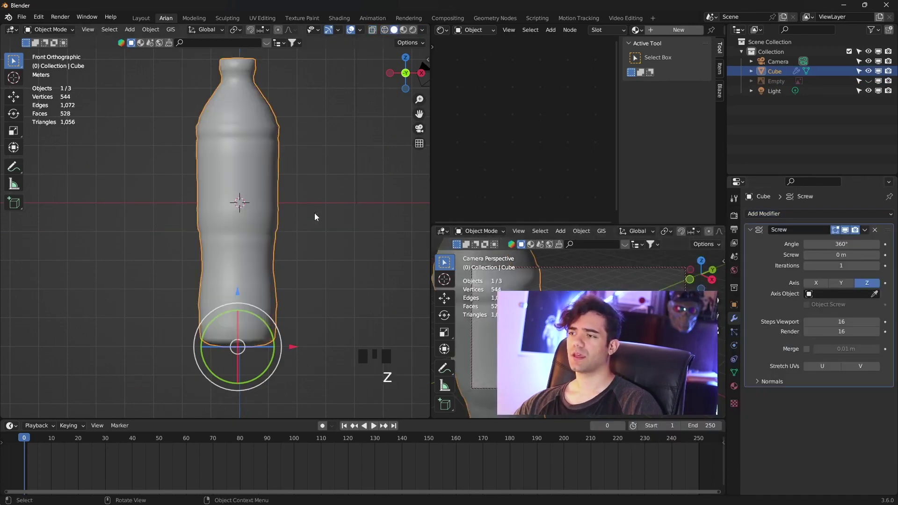
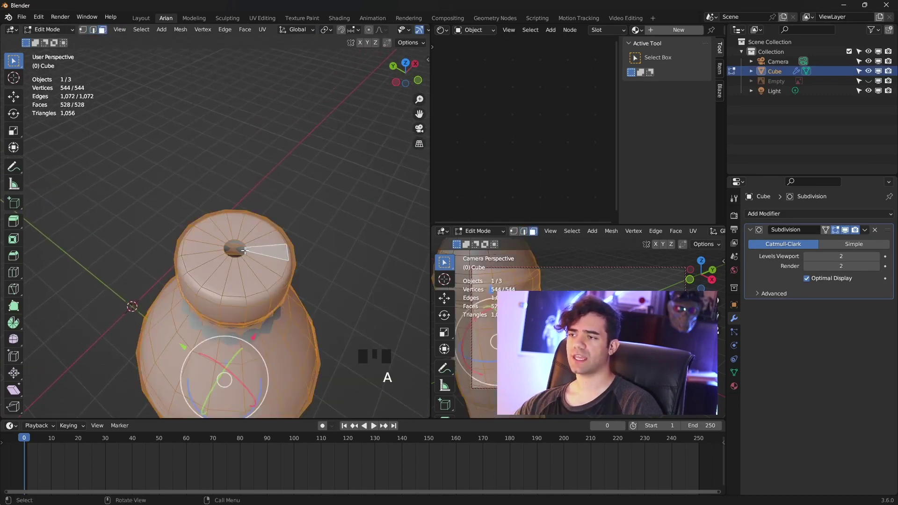
Fill the bottle's open cap and base rings with faces.
{"action": "key", "text": "f"}
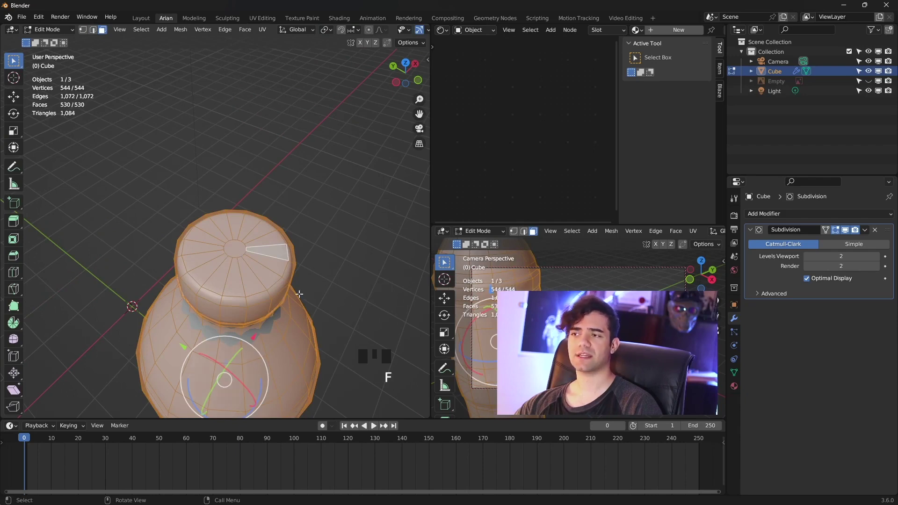
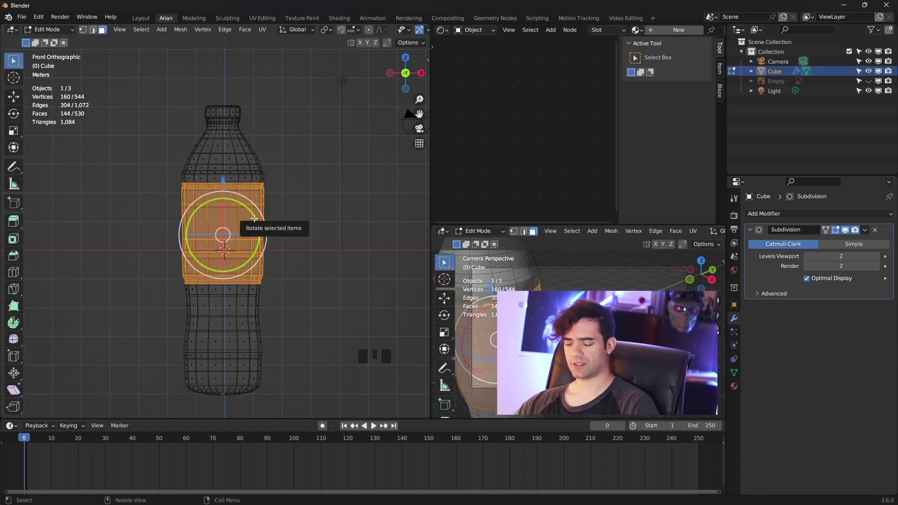
Separate the selected label band into its own object and finish shaping the cap ridges.
{"action": "key", "text": "p"}
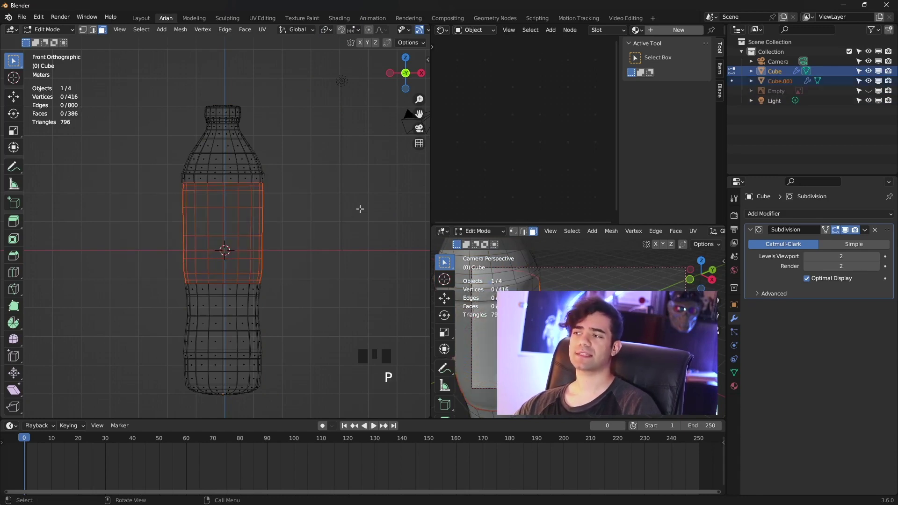
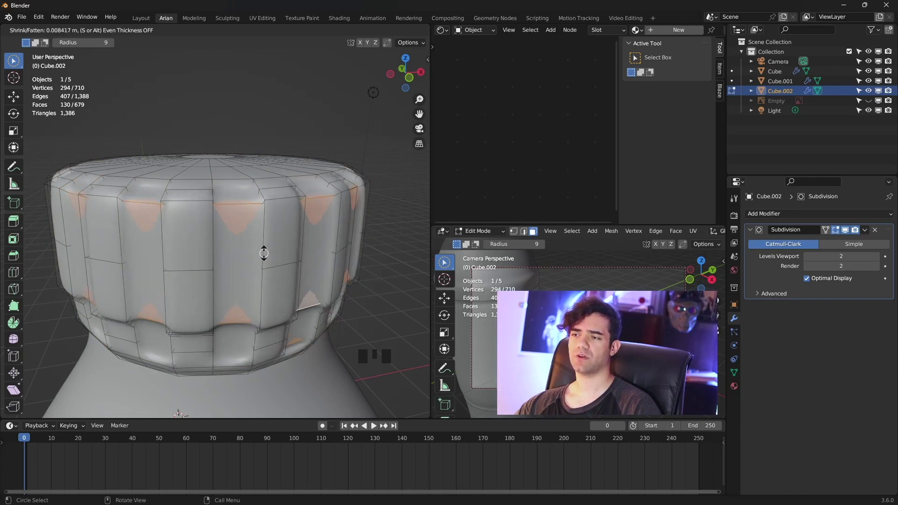
{"action": "key", "text": "Tab"}
Select the separated label band object in the viewport.
{"action": "scroll", "scroll_direction": "down", "scroll_amount": 3}
{"action": "left_click", "coordinate": [300, 253]}
{"action": "scroll", "scroll_direction": "up", "scroll_amount": 3}
{"action": "scroll", "scroll_direction": "down", "scroll_amount": 3}
{"action": "left_click_drag", "start_coordinate": [298, 294], "coordinate": [290, 214]}
{"action": "scroll", "scroll_direction": "down", "scroll_amount": 3}
View the bottle from the front and rename the label band object in the Outliner.
{"action": "key", "text": "KP_1"}
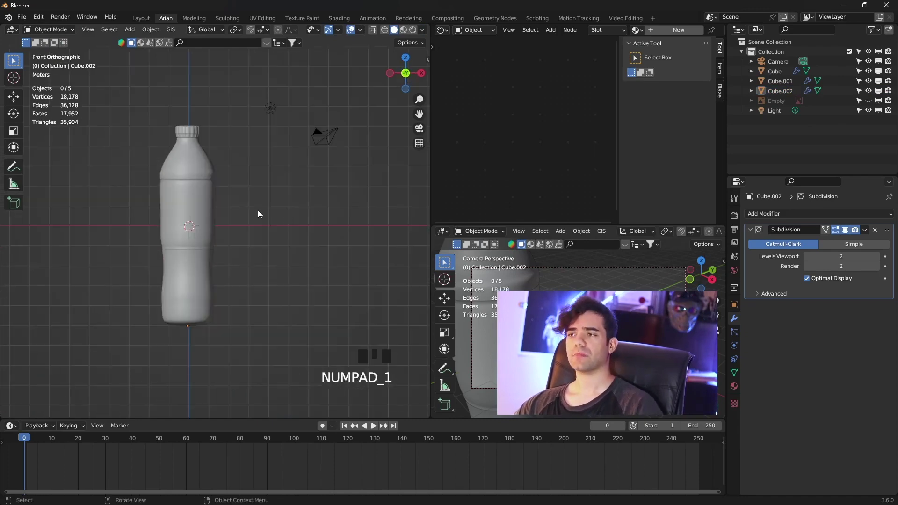
{"action": "scroll", "scroll_direction": "up", "scroll_amount": 3}
{"action": "left_click_drag", "start_coordinate": [265, 222], "coordinate": [280, 218]}
{"action": "left_click_drag", "start_coordinate": [280, 218], "coordinate": [870, 160]}
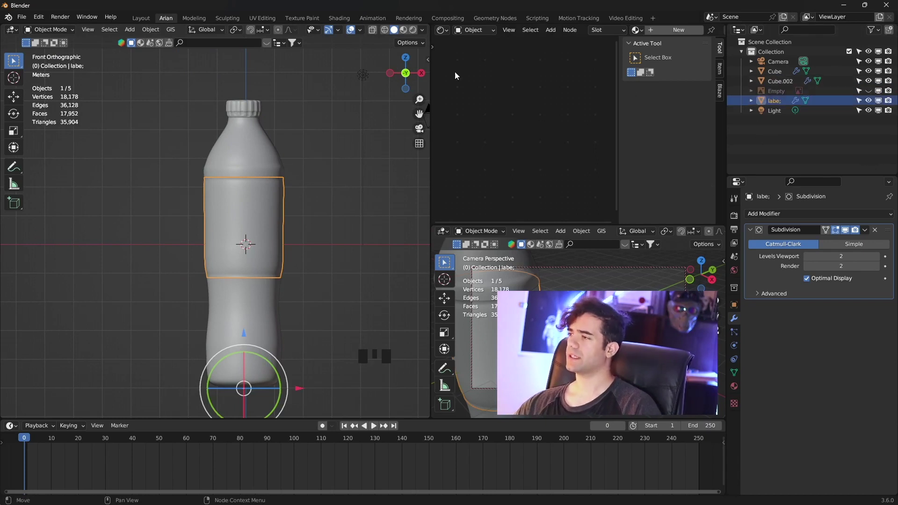
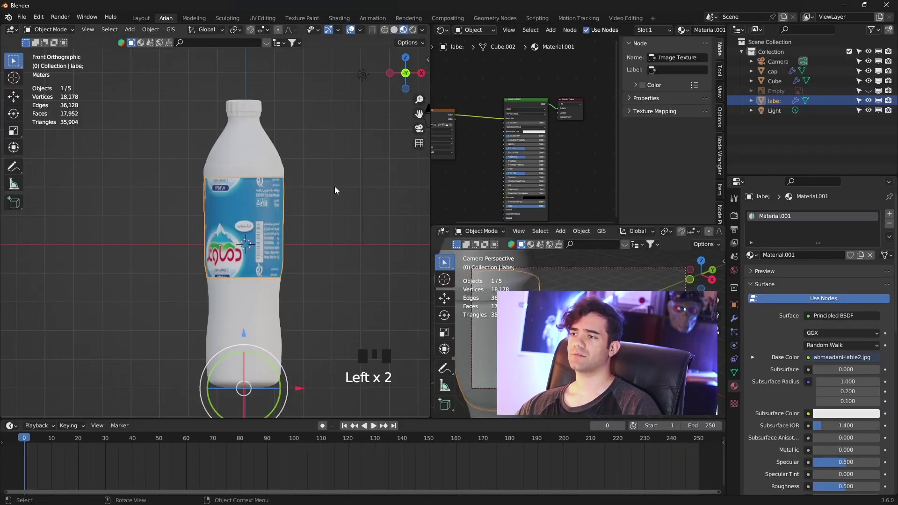
Orbit around the bottle to check the Damavand label texture wrapping its middle.
{"action": "middle_click", "coordinate": [301, 258]}
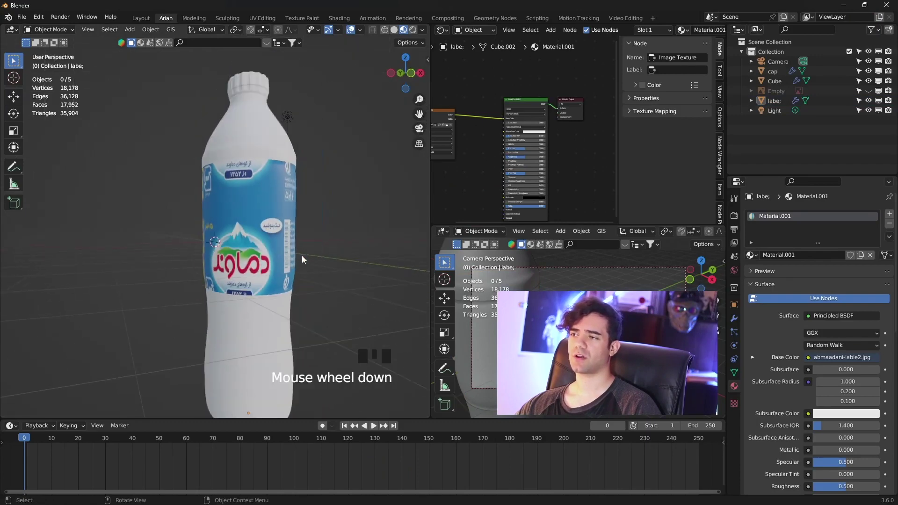
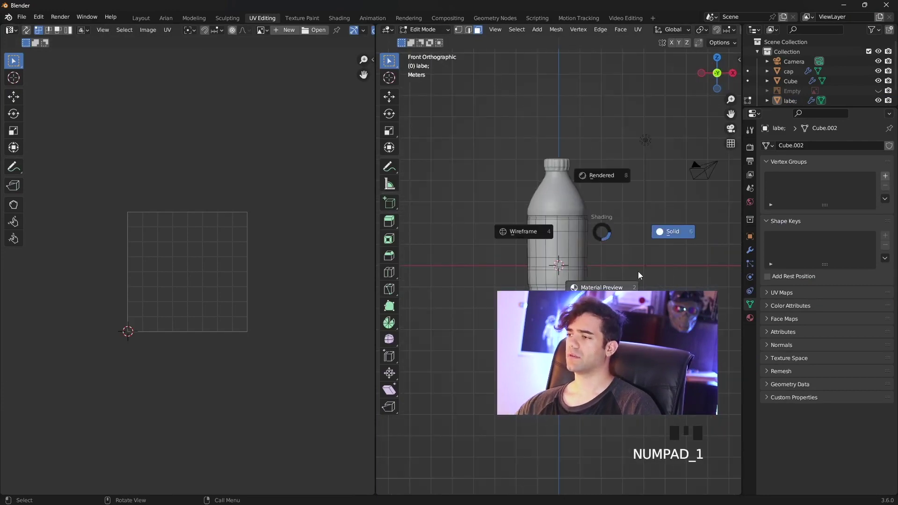
Select all label faces and unwrap their UVs over the Damavand label image.
{"action": "key", "text": "a"}
{"action": "scroll", "scroll_direction": "down", "scroll_amount": 3}
{"action": "key", "text": "u"}
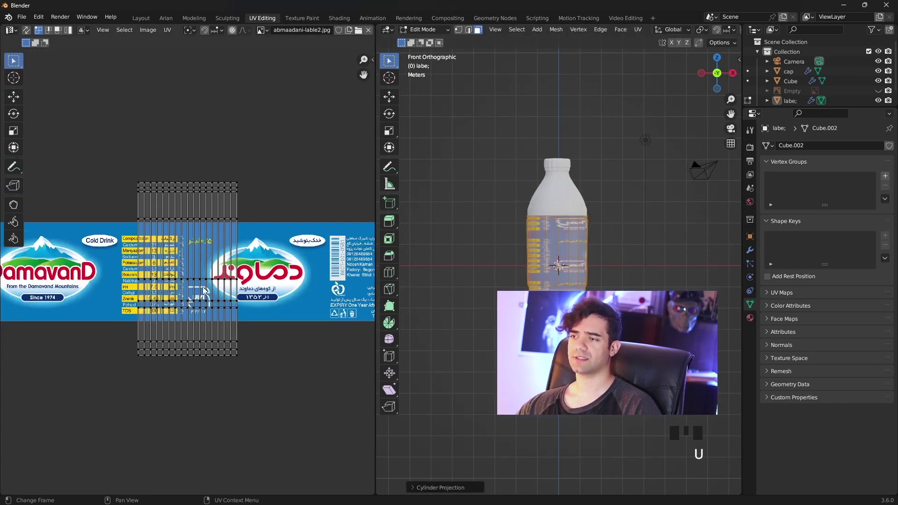
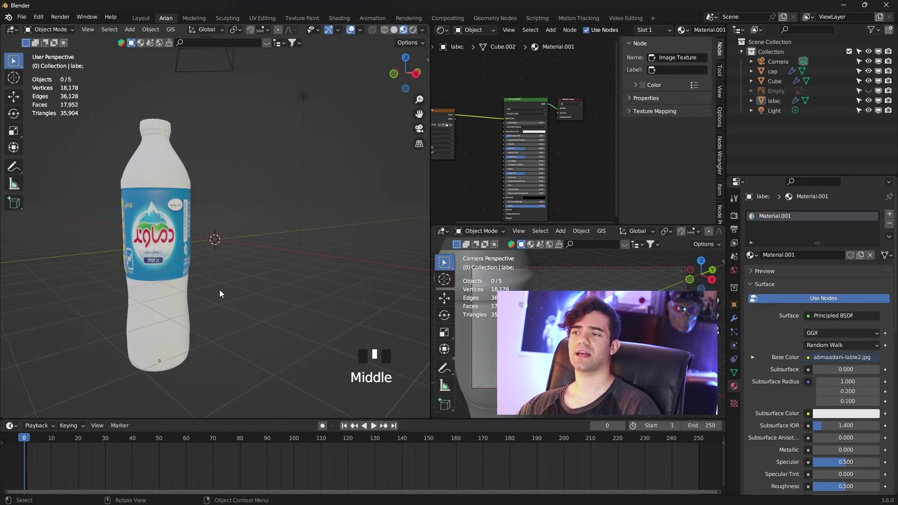
Give the bottle cap a blue material and assign Glass Scrape to the bottle body.
{"action": "left_click", "coordinate": [160, 119]}
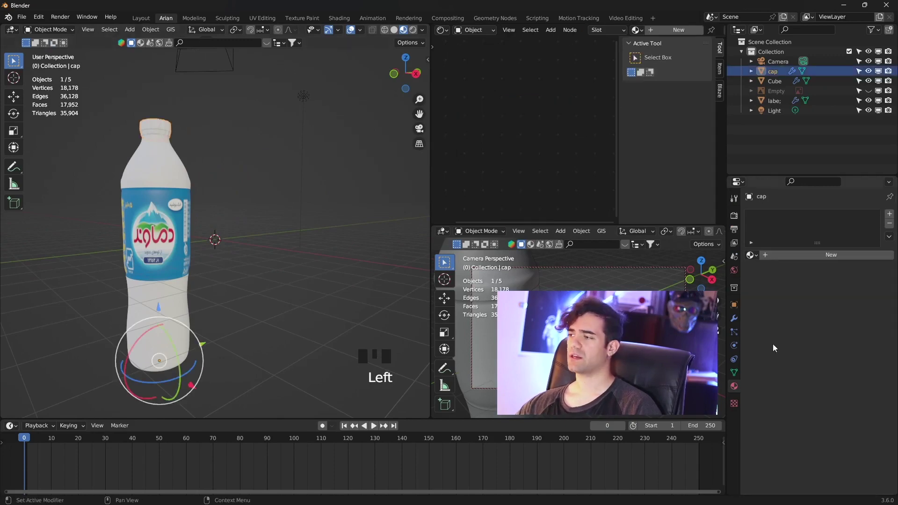
{"action": "left_click_drag", "start_coordinate": [817, 262], "coordinate": [842, 254]}
{"action": "left_click", "coordinate": [308, 153]}
{"action": "left_click", "coordinate": [161, 163]}
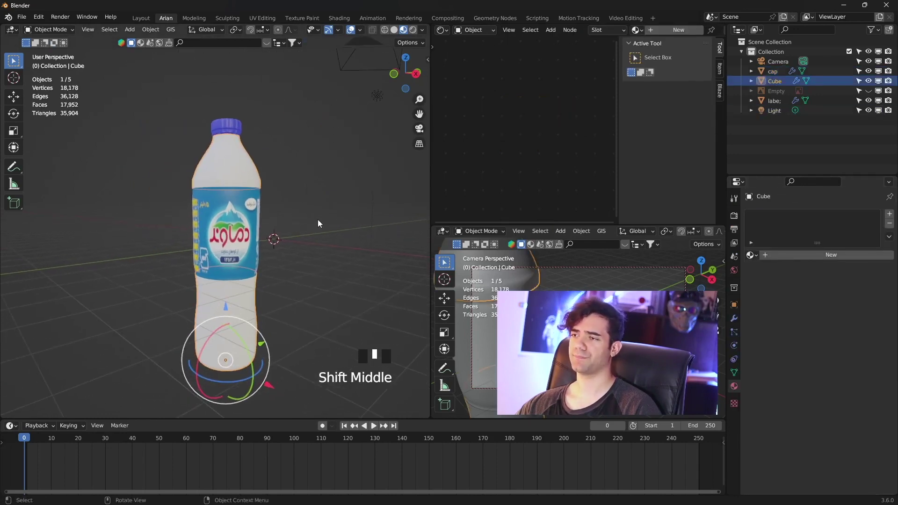
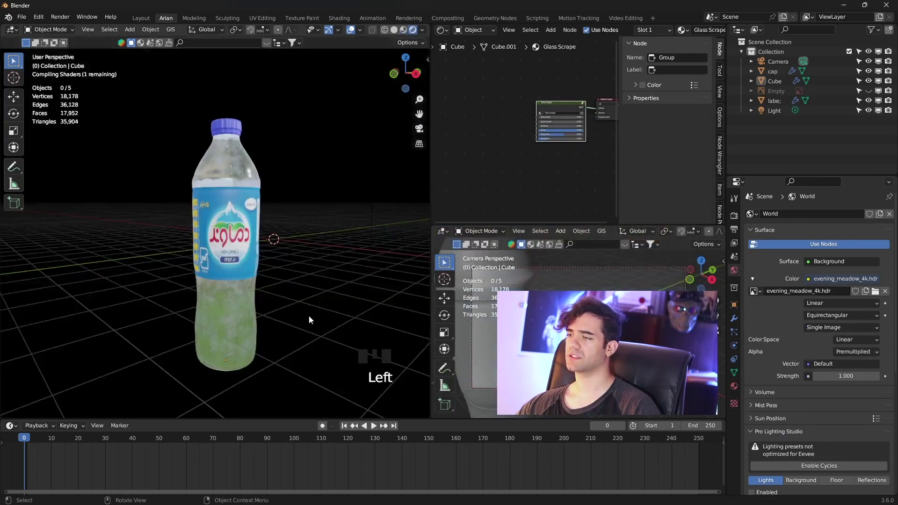
Set Glass Scrape Scratches to 0 and place the bottle on the appended studio backdrop.
{"action": "scroll", "scroll_direction": "up", "scroll_amount": 3}
{"action": "left_click_drag", "start_coordinate": [301, 292], "coordinate": [214, 313]}
{"action": "left_click", "coordinate": [214, 313]}
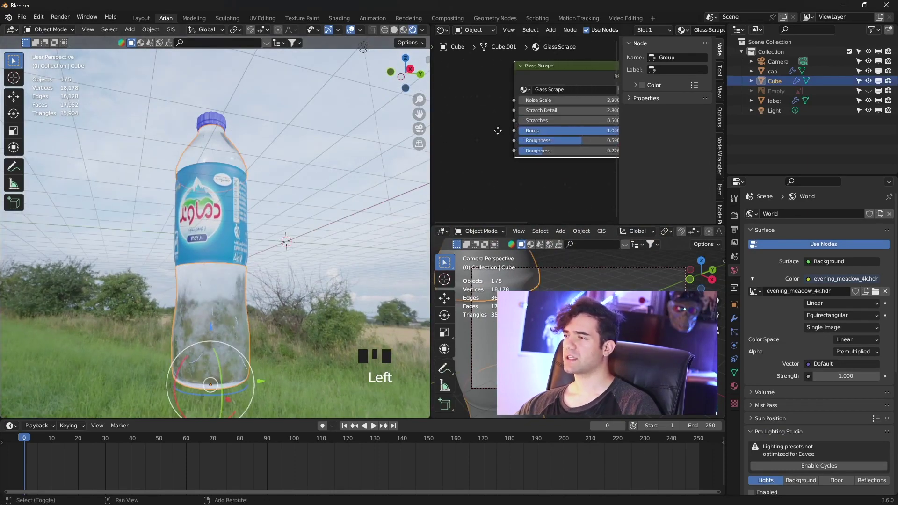
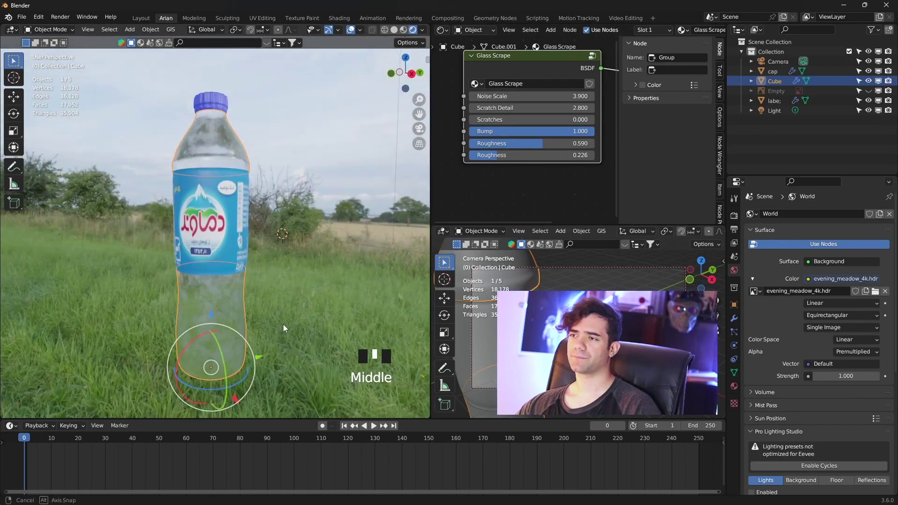
{"action": "scroll", "scroll_direction": "up", "scroll_amount": 3}
{"action": "left_click_drag", "start_coordinate": [296, 317], "coordinate": [267, 239]}
{"action": "scroll", "scroll_direction": "up", "scroll_amount": 3}
{"action": "left_click_drag", "start_coordinate": [293, 250], "coordinate": [288, 244]}
{"action": "scroll", "scroll_direction": "down", "scroll_amount": 3}
Switch to Cycles GPU Compute, frame the shot and render the final bottle image.
{"action": "middle_click", "coordinate": [313, 244]}
{"action": "left_click_drag", "start_coordinate": [315, 247], "coordinate": [259, 244]}
{"action": "middle_click", "coordinate": [320, 259]}
{"action": "scroll", "scroll_direction": "down", "scroll_amount": 3}
{"action": "left_click_drag", "start_coordinate": [254, 245], "coordinate": [294, 218]}
{"action": "left_click", "coordinate": [293, 218]}
{"action": "key", "text": "space"}
{"action": "key", "text": "space"}
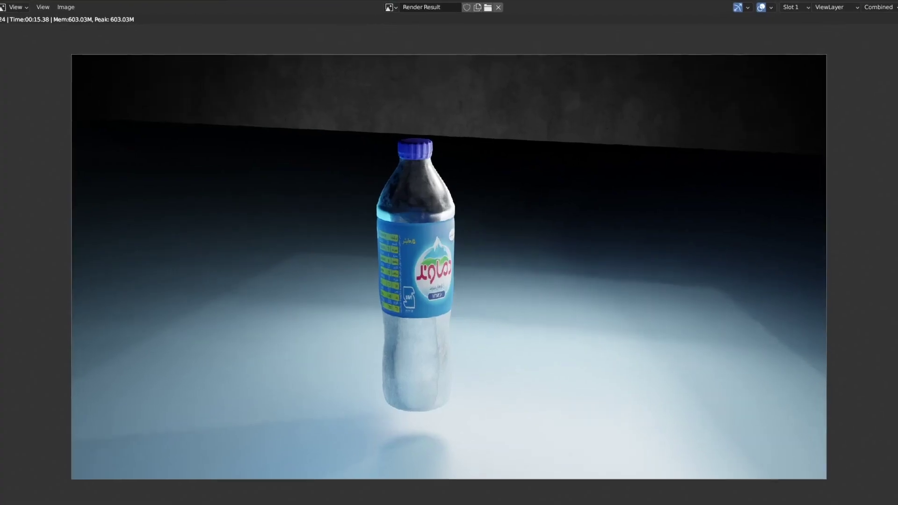